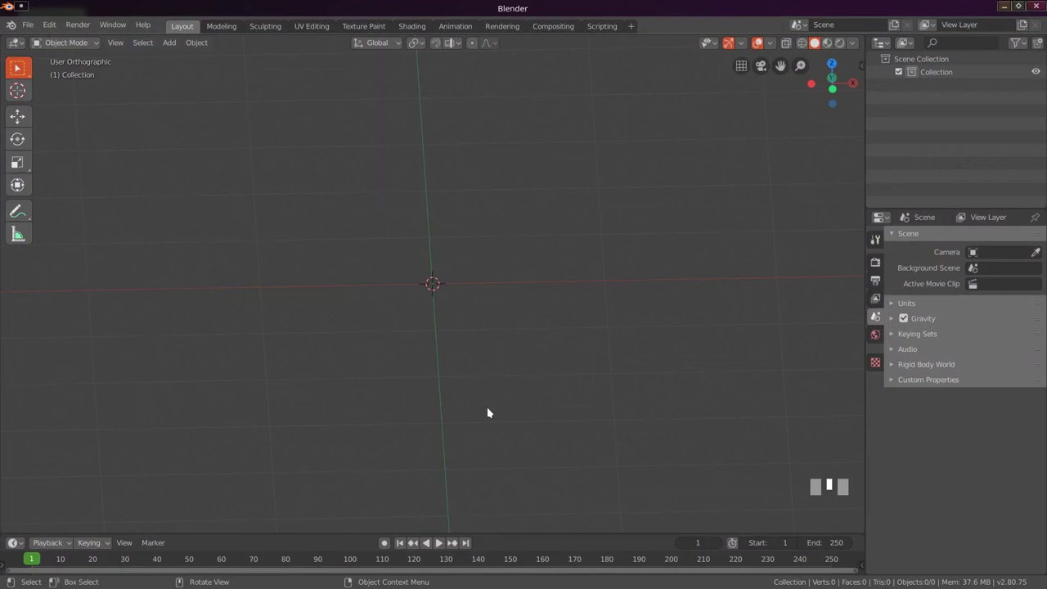
Add a default 2 m plane mesh at the world origin and orbit to view it.
key(shift+a)
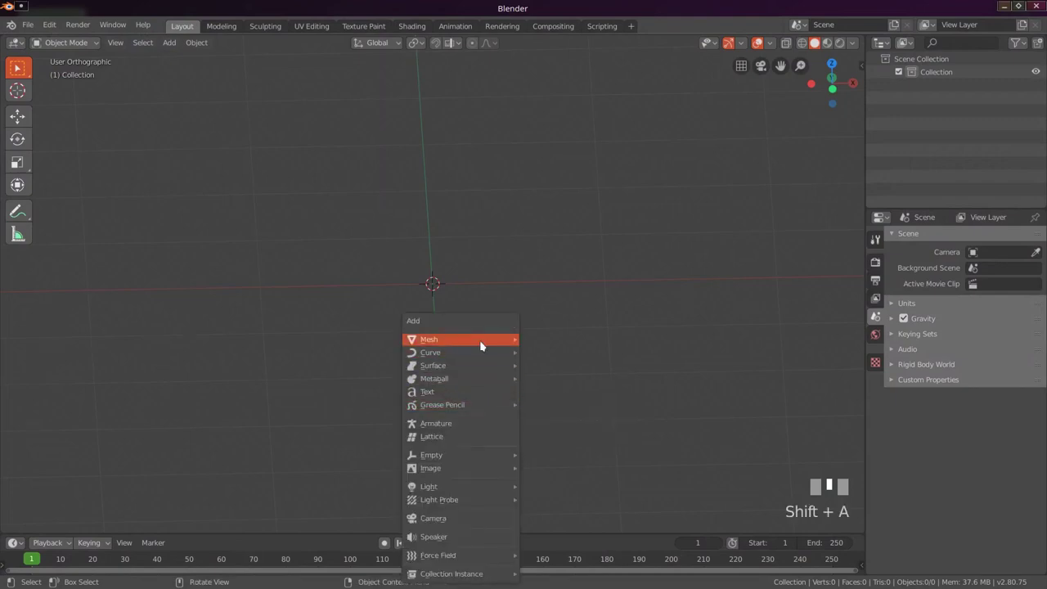
drag(546, 341, 572, 341)
scroll(up, 3)
middle_click(580, 344)
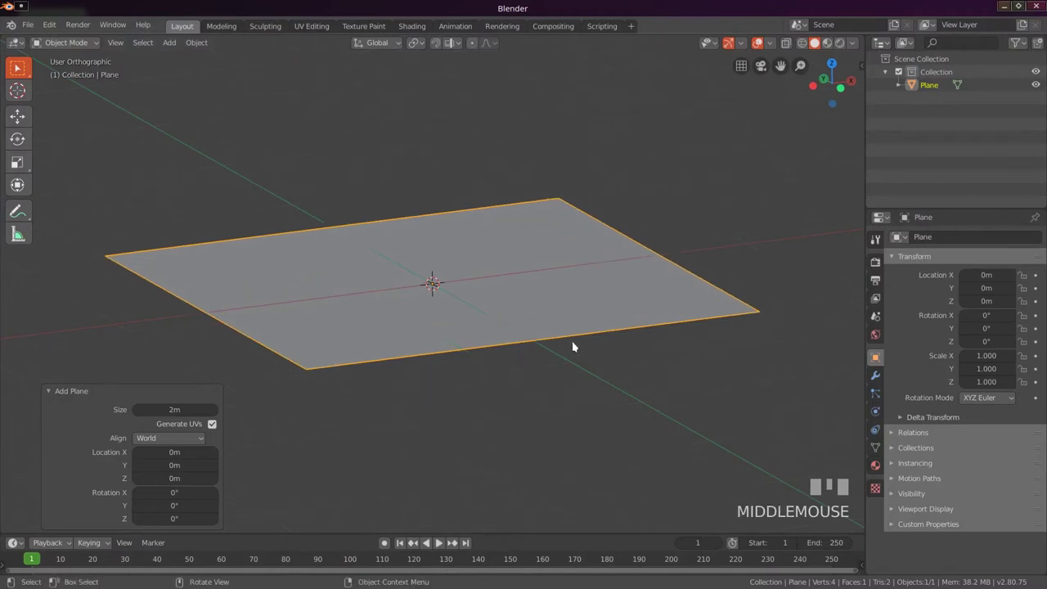
Switch the viewport to perspective projection to view the plane.
key(KP_5)
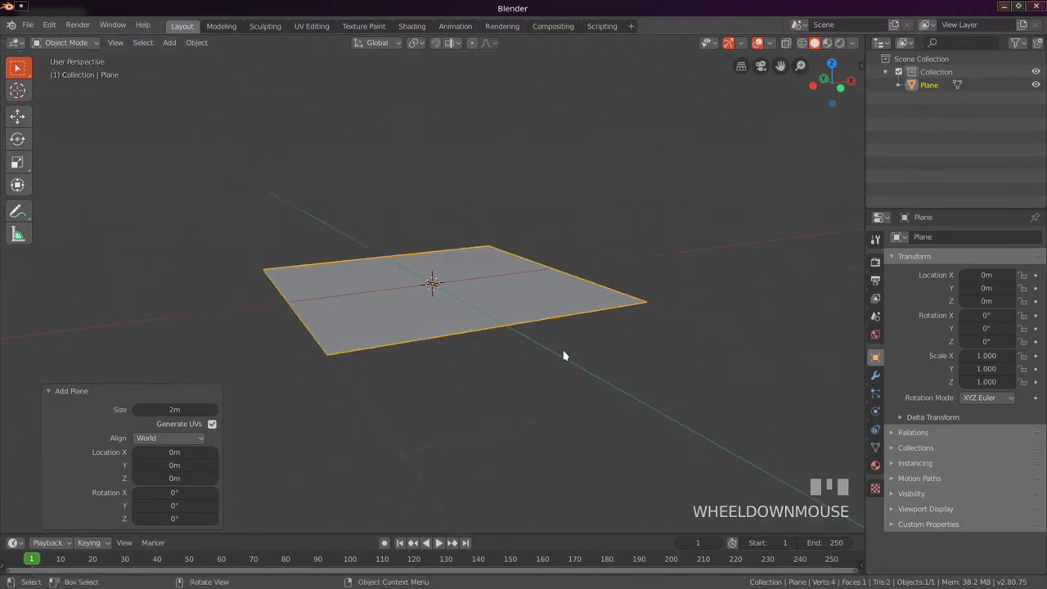
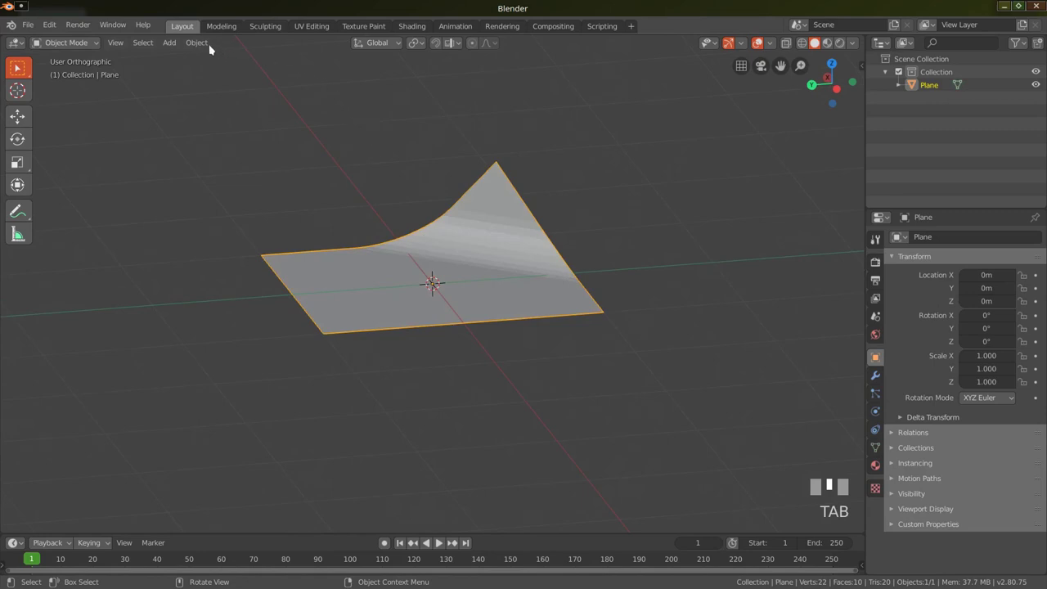
drag(203, 42, 489, 345)
drag(489, 345, 484, 329)
scroll(up, 3)
middle_click(488, 328)
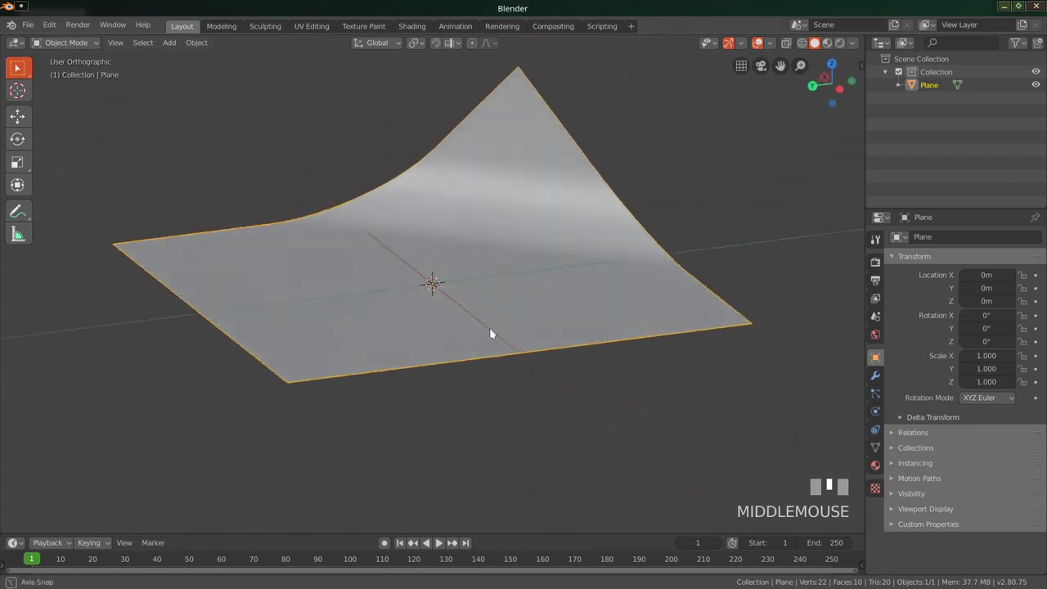